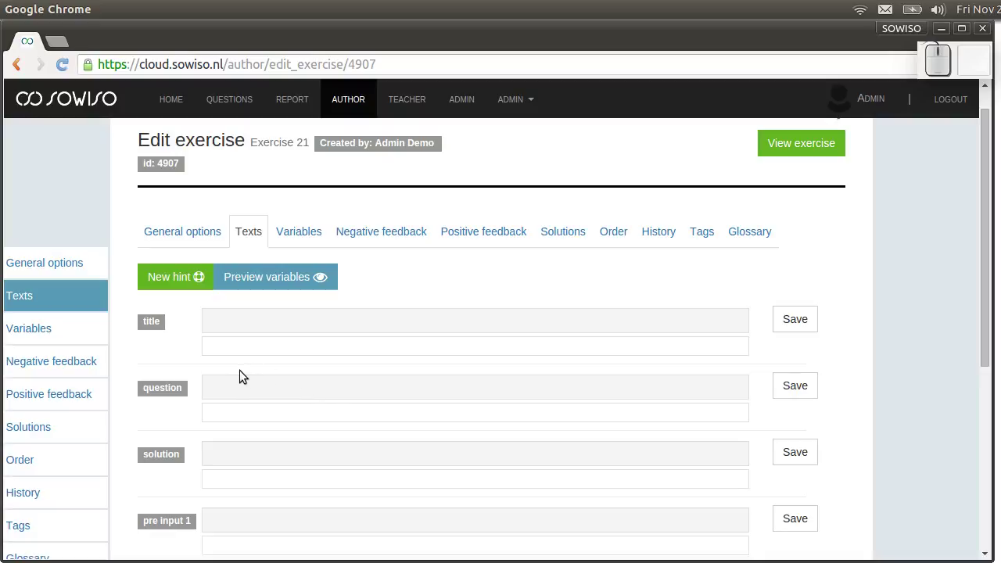
# Give the exercise the title 'title' and save it
pyautogui.click(260, 318)
pyautogui.press('t')
pyautogui.click(798, 330)
# Write the question 'What is $a+$b ?' and save it, previewing as 'What is 3+4 ?'
pyautogui.click(222, 393)
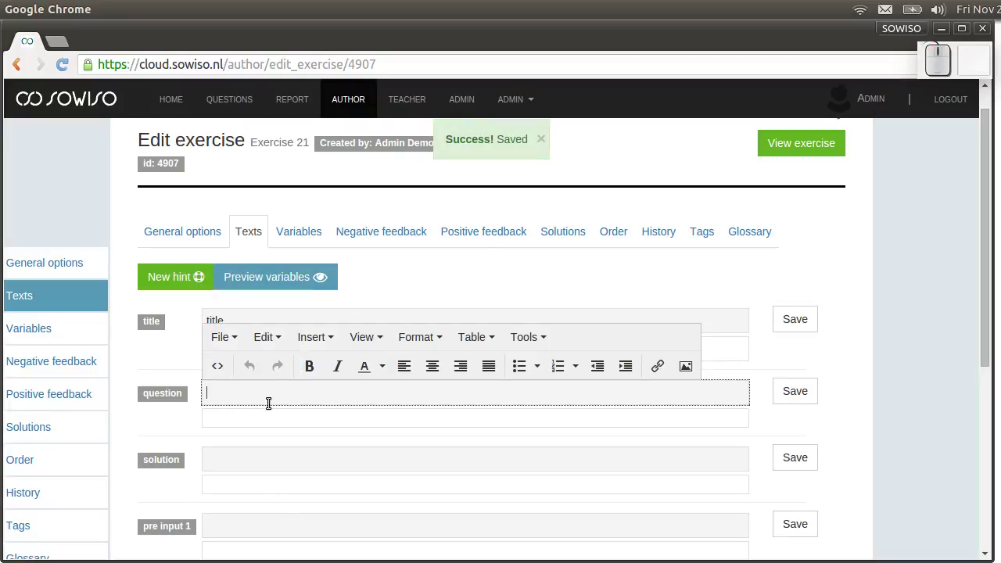
pyautogui.press('space')
pyautogui.press('space')
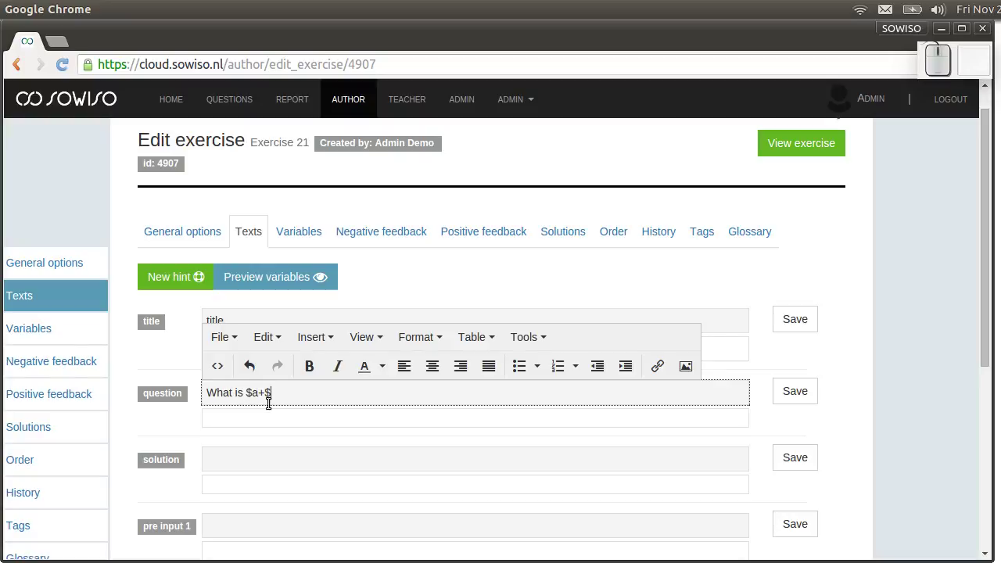
pyautogui.press('b')
pyautogui.press('space')
pyautogui.press('/')
pyautogui.click(797, 395)
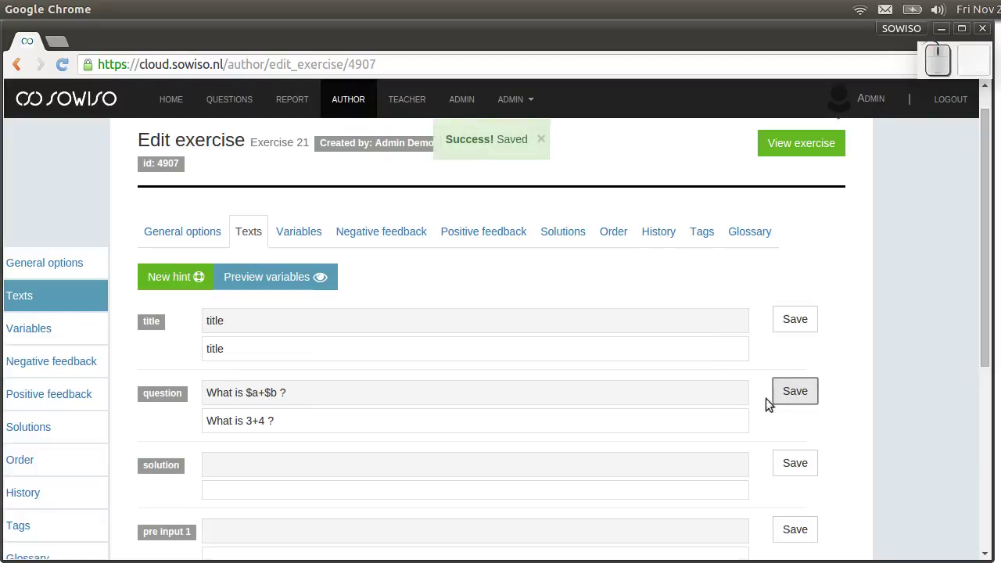
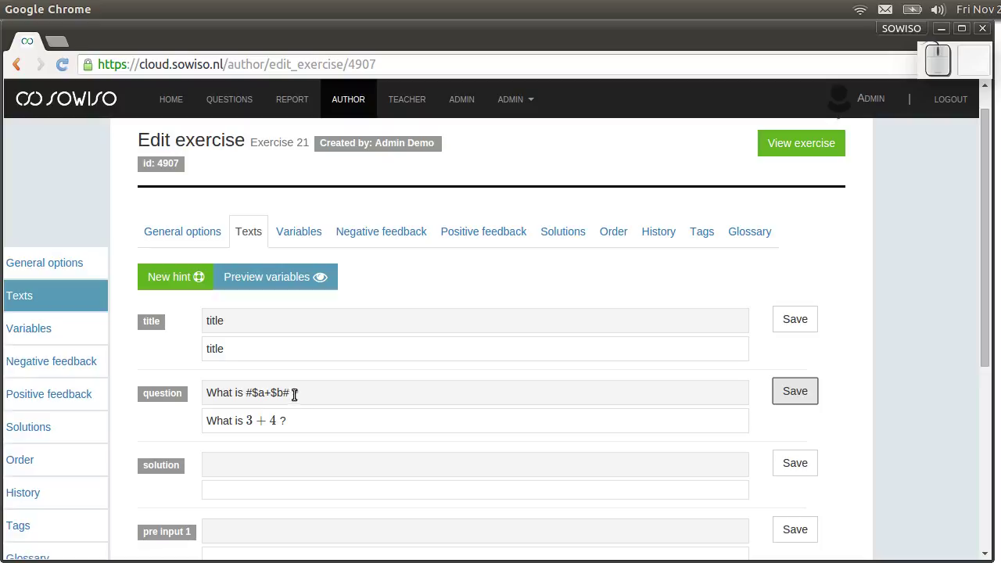
# Add a second sum formula @$a+$b@ to the question and save, previewing as '3 + 4 3 + 4?'
pyautogui.click(290, 390)
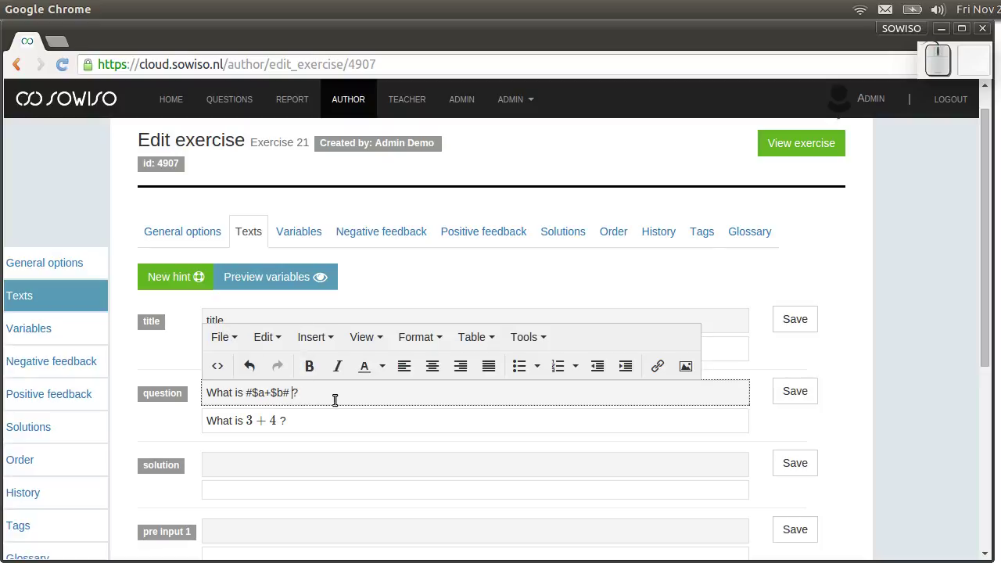
pyautogui.press('2')
pyautogui.press('Left')
pyautogui.press('4')
pyautogui.press('a')
pyautogui.press('=')
pyautogui.press('4')
pyautogui.press('b')
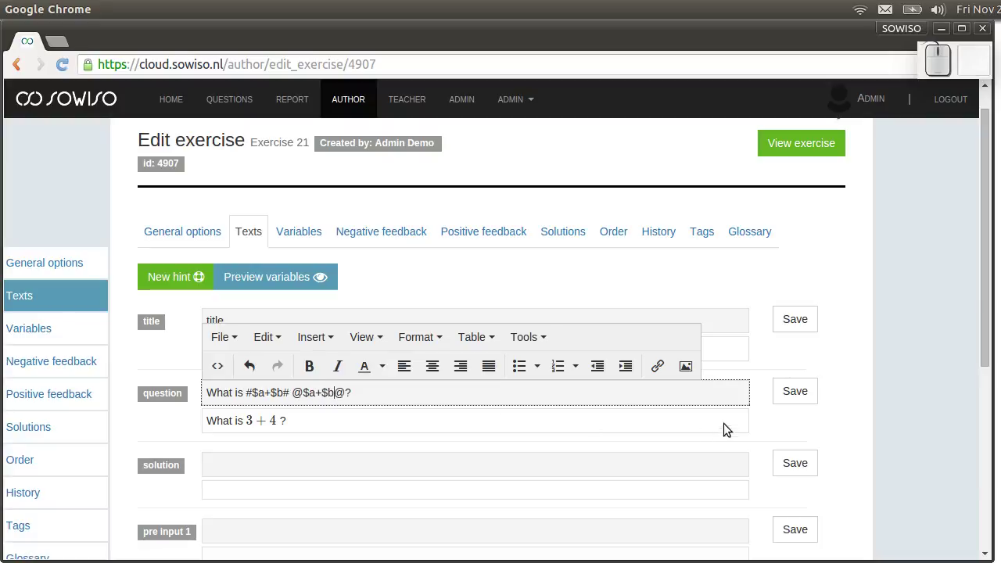
pyautogui.click(793, 400)
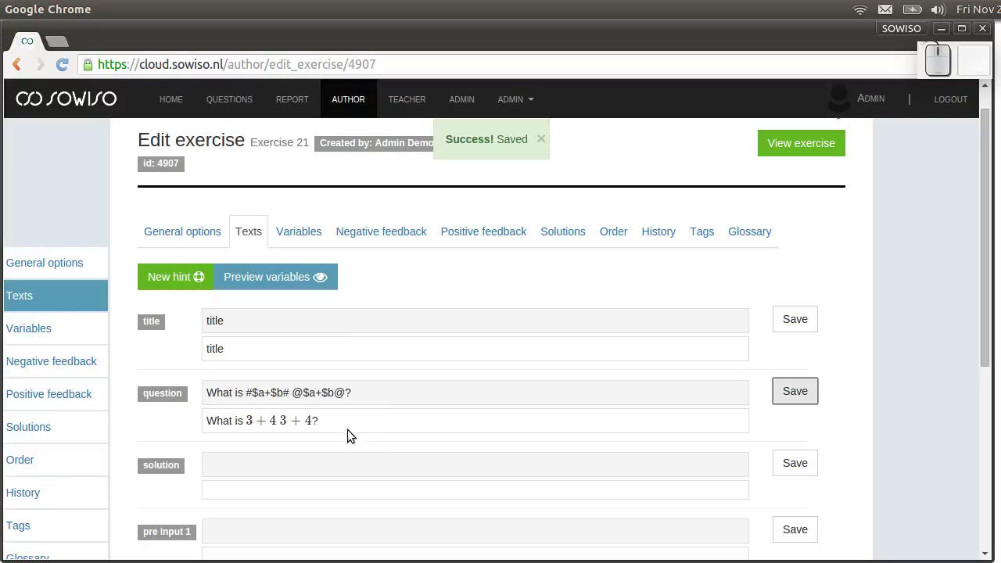
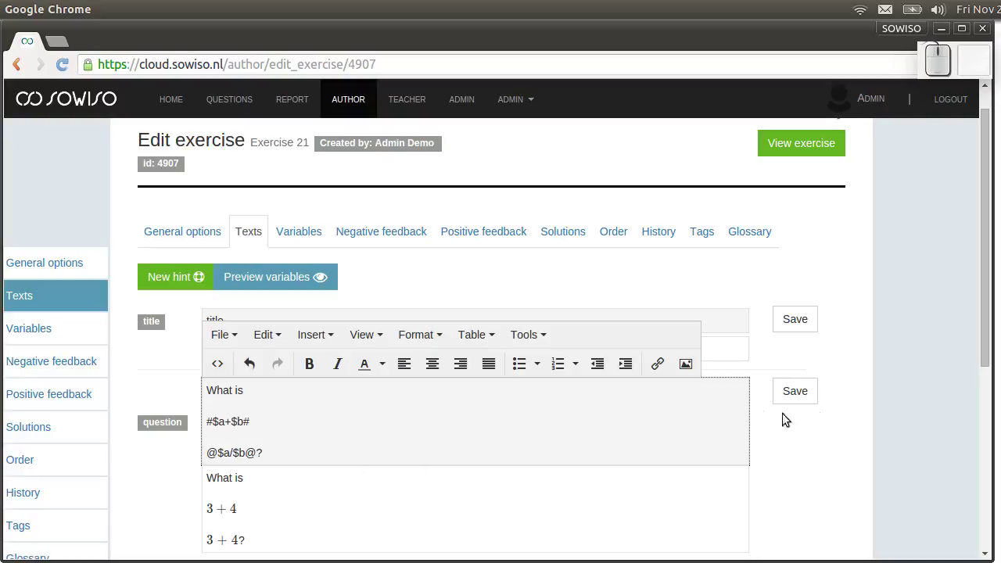
# Save the question with the division formula @$a/$b@ and move into the first formula
pyautogui.click(794, 399)
pyautogui.scroll(-3)
pyautogui.click(315, 406)
pyautogui.press('BackSpace')
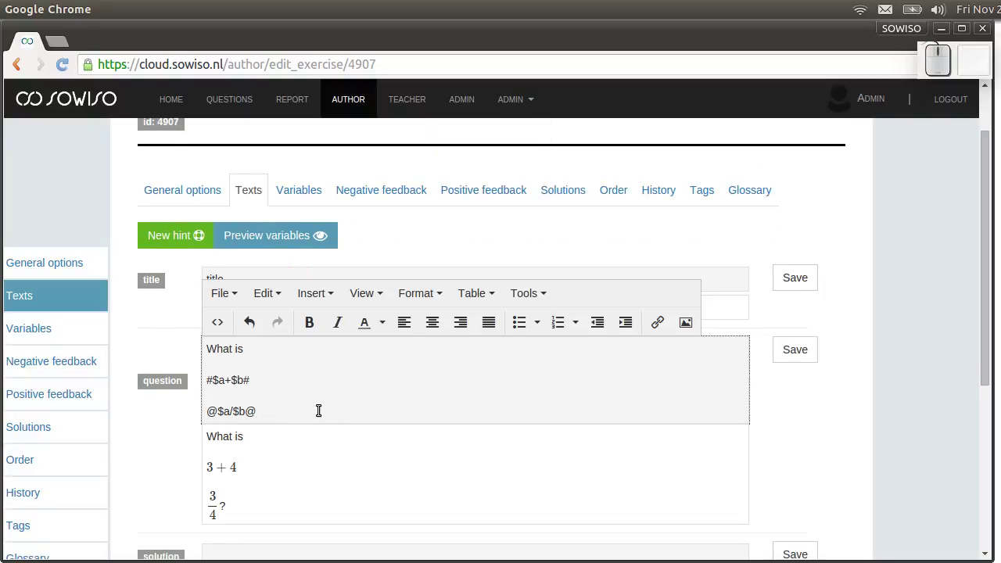
pyautogui.press('Up')
pyautogui.press('Down')
pyautogui.press('Up')
pyautogui.press('Right')
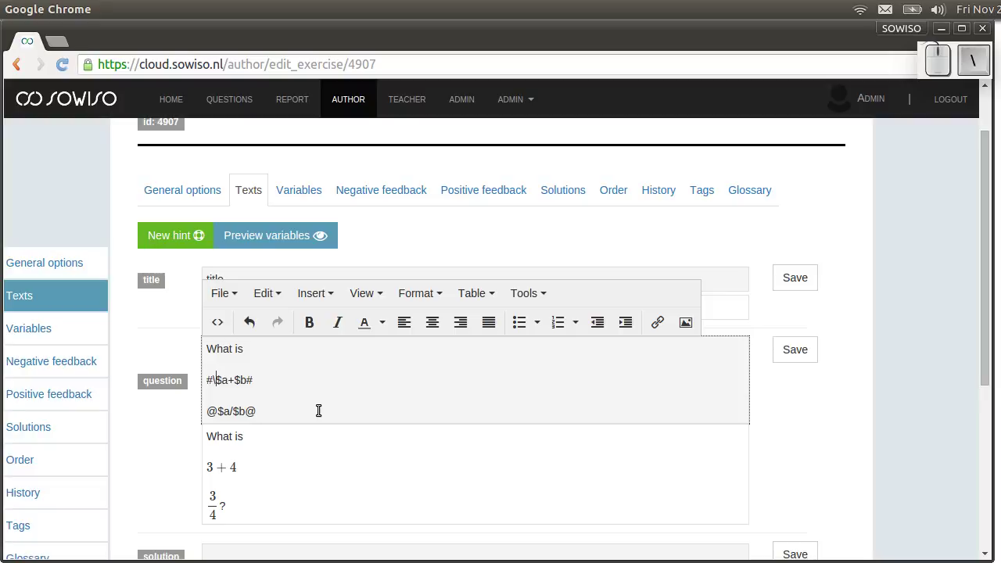
# Rewrite the first formula as #\frac{$a}{$b}# and save, so both preview as 3/4
pyautogui.press('[')
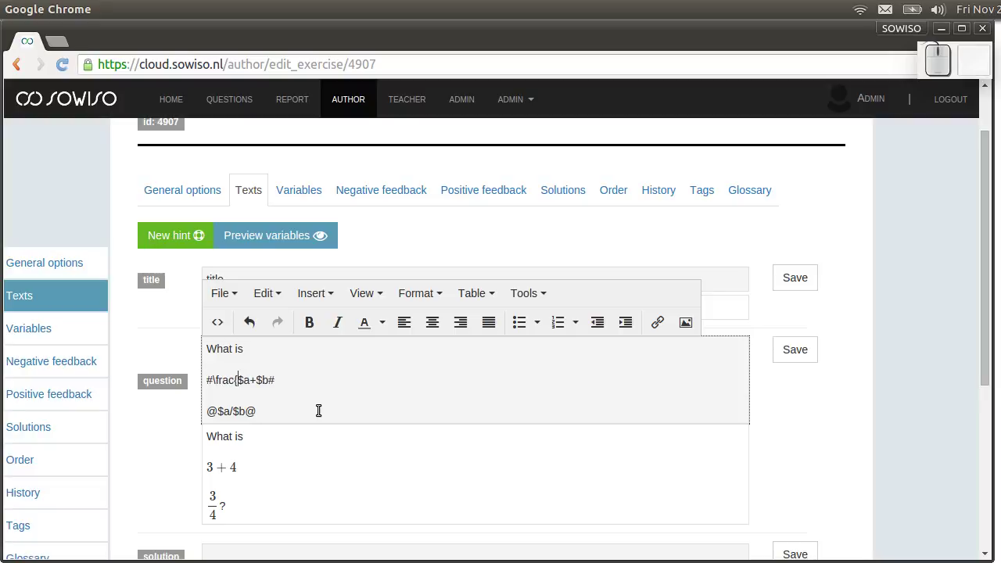
pyautogui.press('Right')
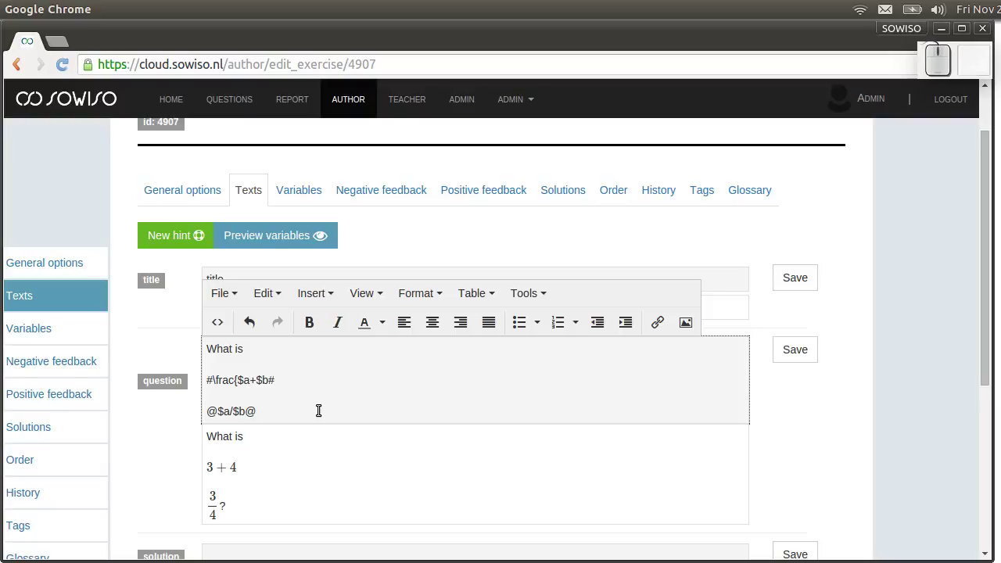
pyautogui.press(']')
pyautogui.press('[')
pyautogui.press('Right')
pyautogui.press('BackSpace')
pyautogui.press('Right')
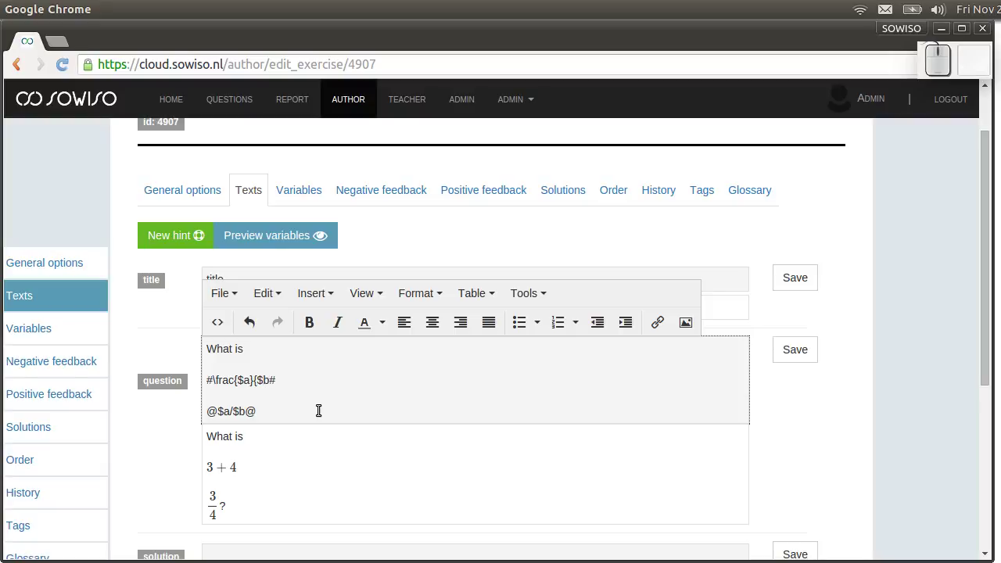
pyautogui.press(']')
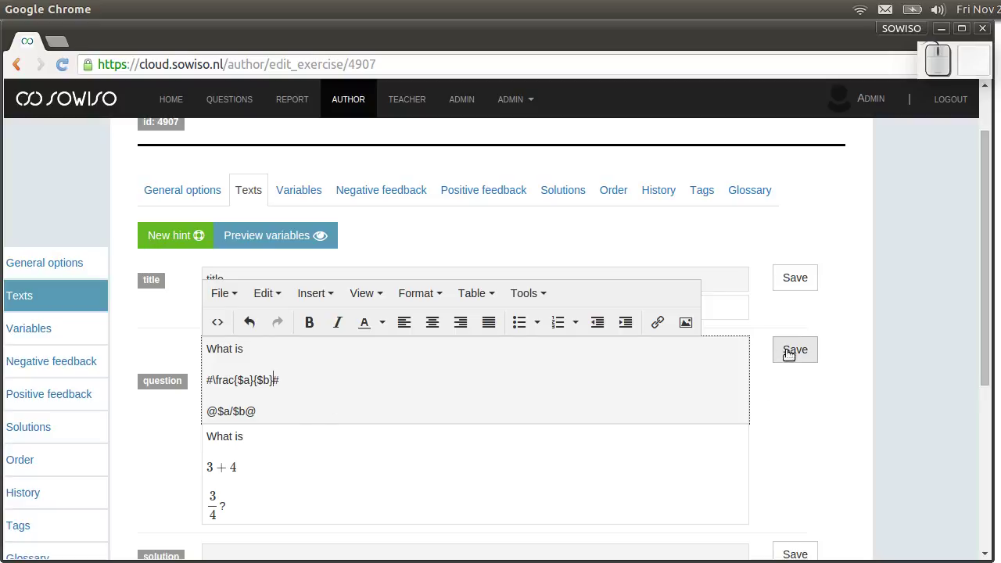
pyautogui.click(790, 355)
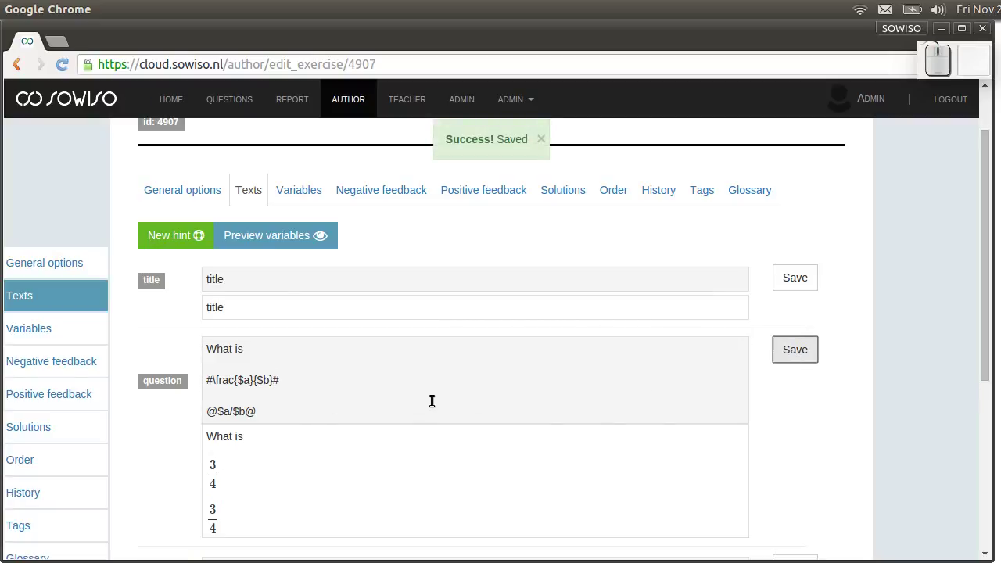
# Undo the edits back to 'What is #$a+$b#?' and save, previewing as 'What is 3 + 4?'
pyautogui.click(414, 371)
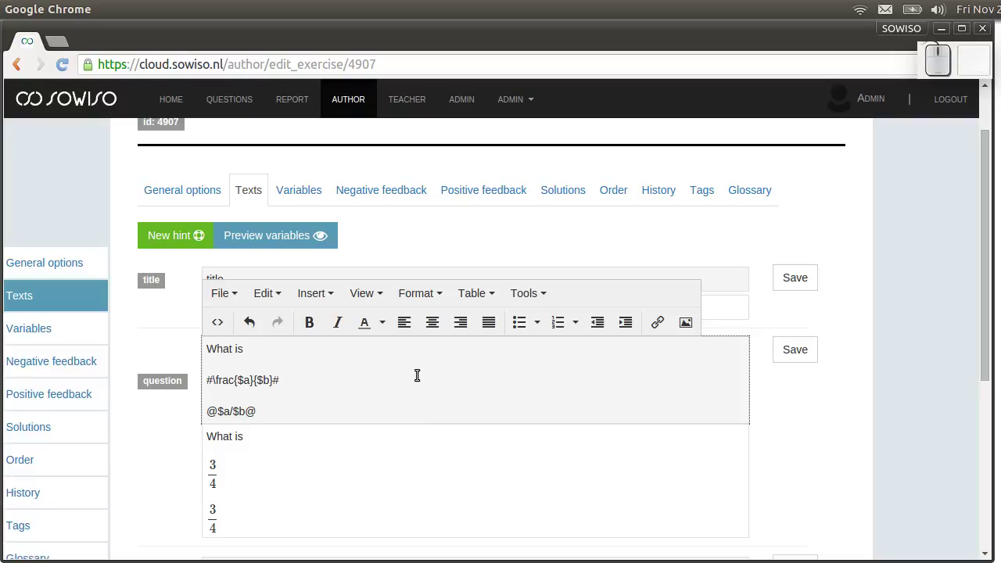
pyautogui.press('z')
pyautogui.press('z')
pyautogui.press('z')
pyautogui.press('z')
pyautogui.press('Right')
pyautogui.press('BackSpace')
pyautogui.click(797, 359)
pyautogui.scroll(-3)
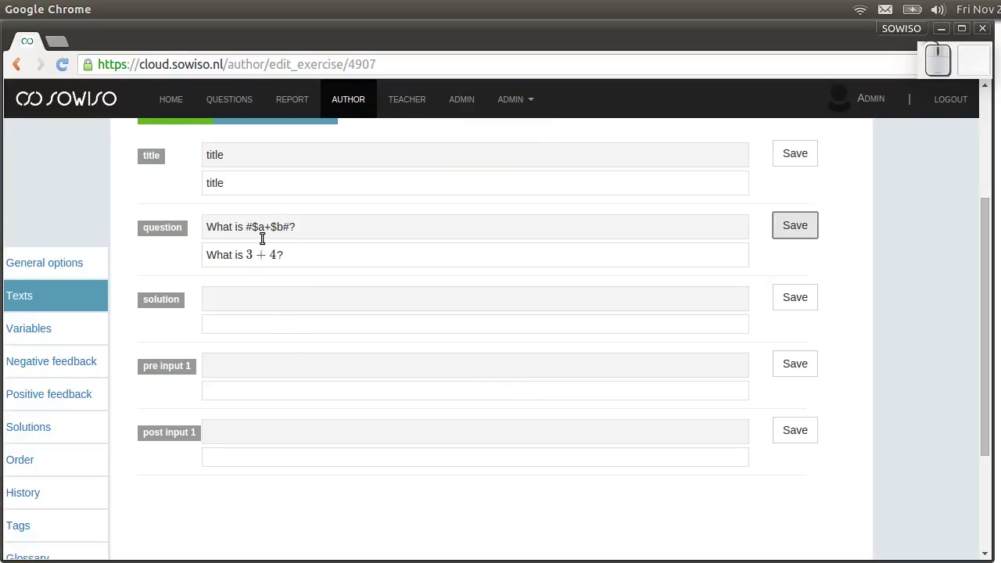
# Copy the question's sum into the solution, extend it to #$a+$b=$c# and save, previewing as 3 + 4 = 7
pyautogui.moveTo(285, 224); pyautogui.dragTo(244, 226)
pyautogui.press('c')
pyautogui.moveTo(230, 298); pyautogui.dragTo(284, 312)
pyautogui.press('v')
pyautogui.press('BackSpace')
pyautogui.click(805, 300)
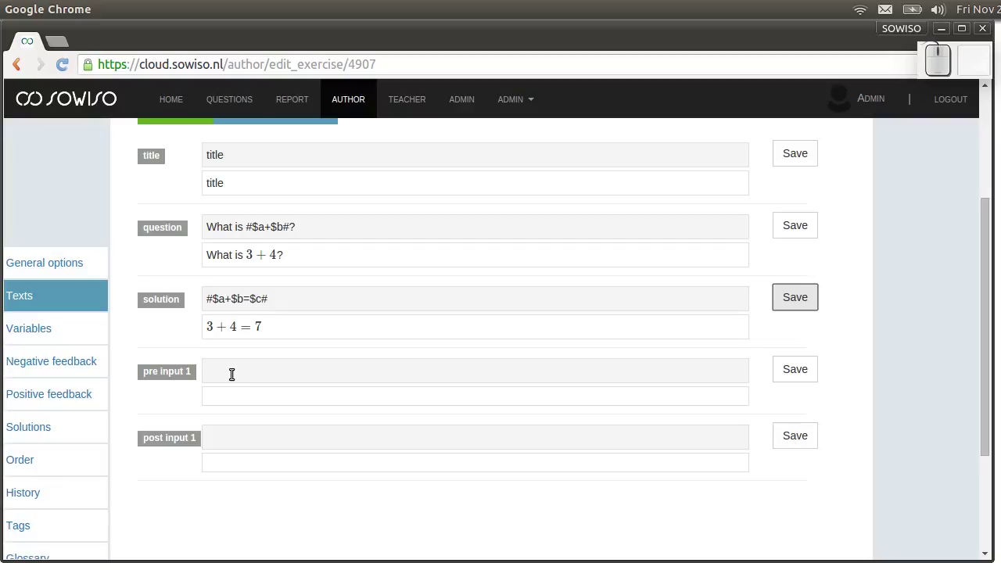
# Paste the sum into pre input 1 as #$a+$b=# and save, previewing as '3 + 4 =' before the answer box
pyautogui.click(294, 371)
pyautogui.press('v')
pyautogui.press('BackSpace')
pyautogui.press('=')
pyautogui.click(373, 437)
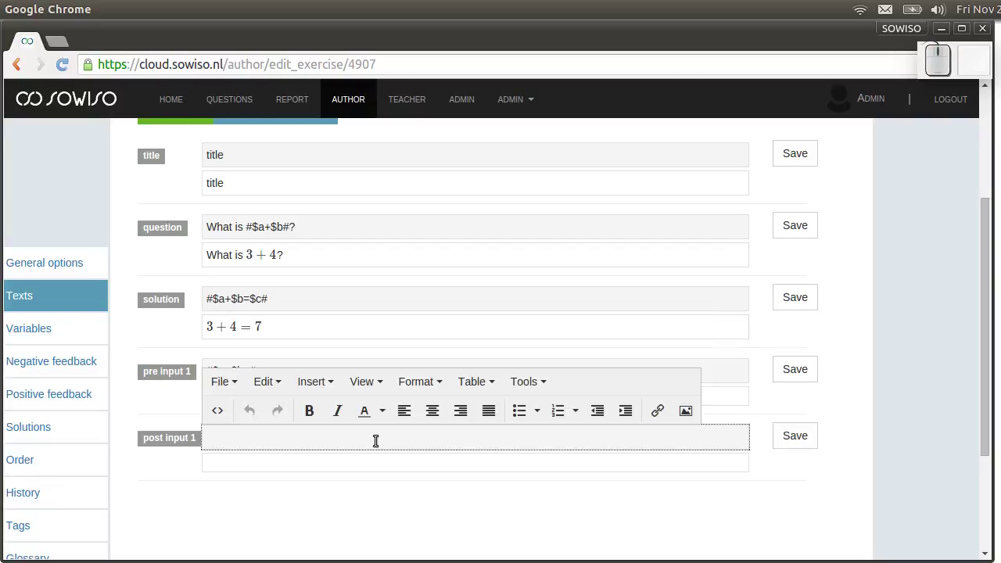
pyautogui.click(807, 376)
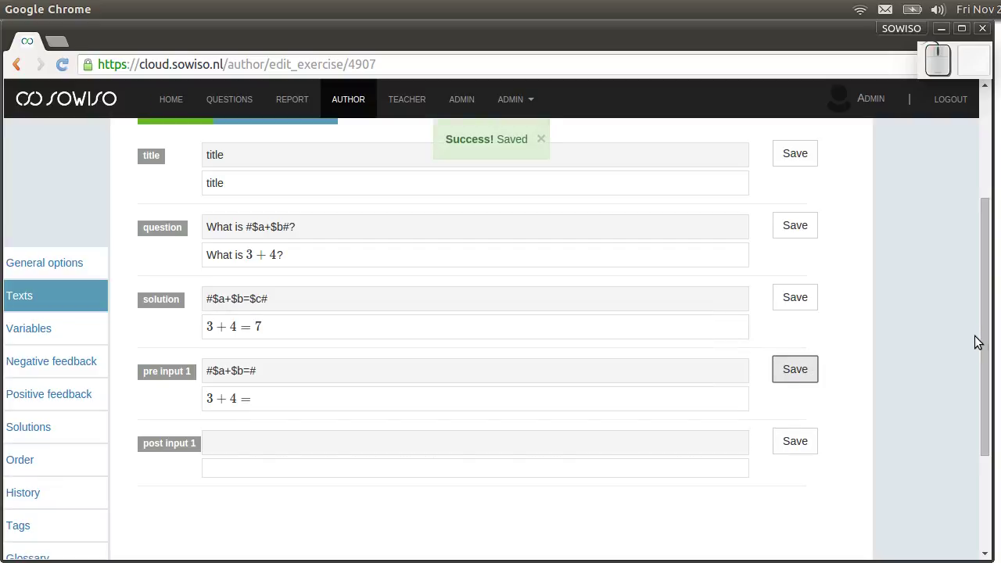
pyautogui.moveTo(982, 332); pyautogui.dragTo(966, 216)
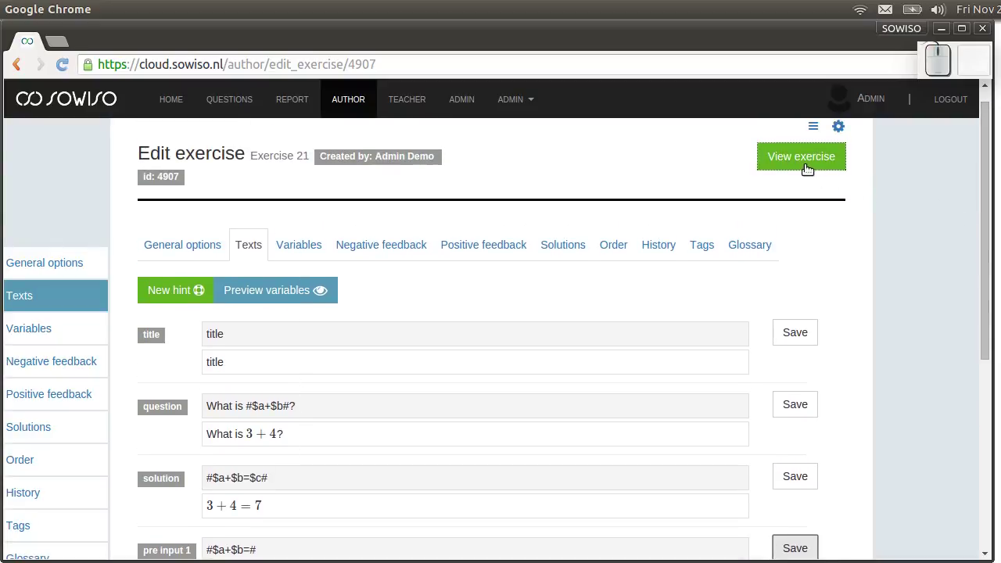
# View the exercise as a student: 'What is 6 + 1?' with '6 + 1 =' before an empty answer box
pyautogui.click(803, 170)
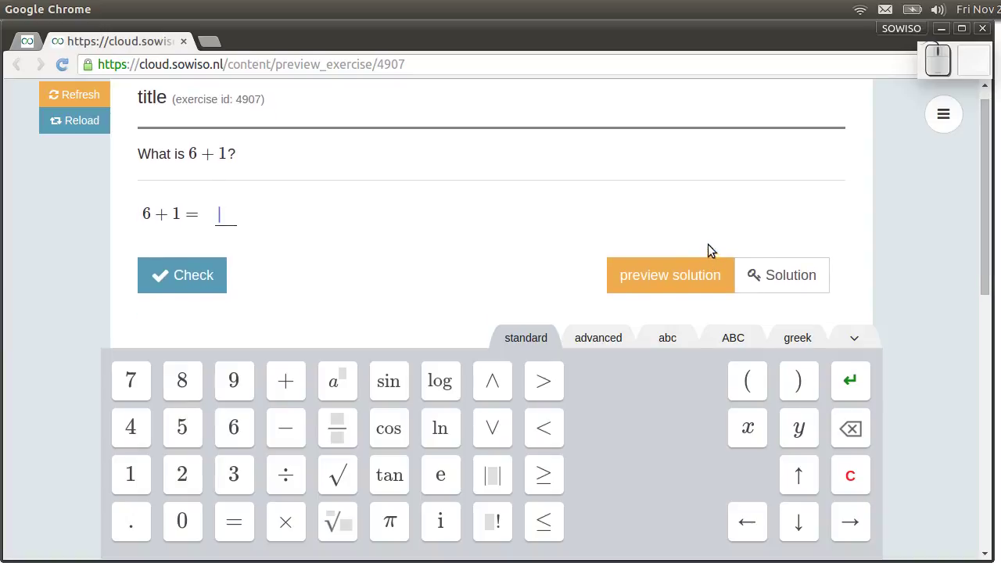